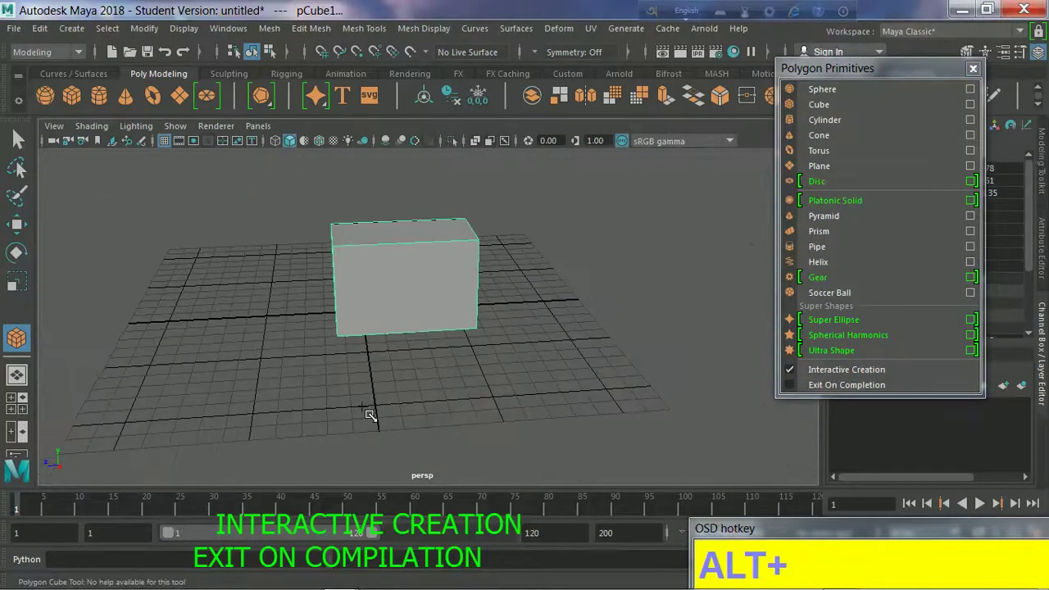
Step: Draw two boxes of different sizes on the grid by dragging out footprint then height
key(alt+x)
click(383, 359)
click(412, 406)
click(450, 405)
click(583, 96)
click(552, 401)
click(583, 96)
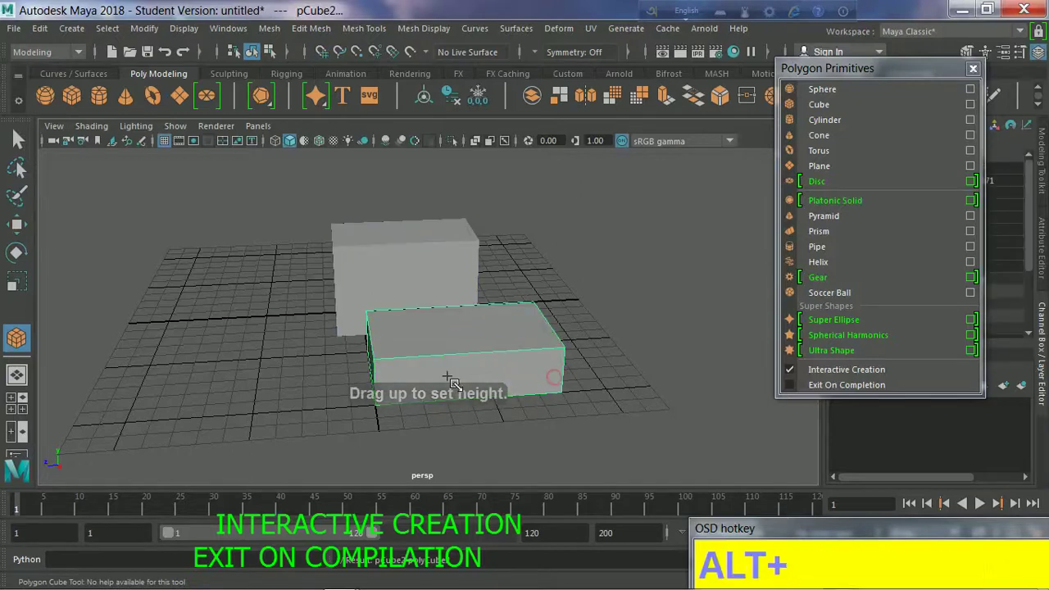
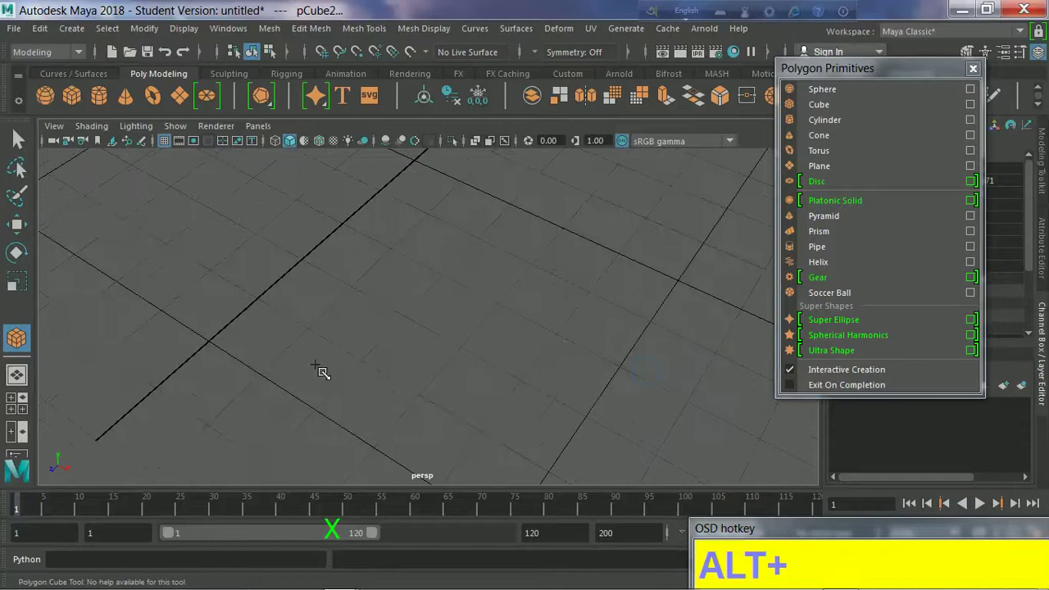
Step: Drag out a third cube's footprint and height elsewhere on the grid
text(xxxxxxXXXXXXxxxx)
click(269, 378)
text(MouseLeftxxxxxxx(MouseLeftxxxxxxx()
click(349, 417)
click(404, 441)
double_click(480, 402)
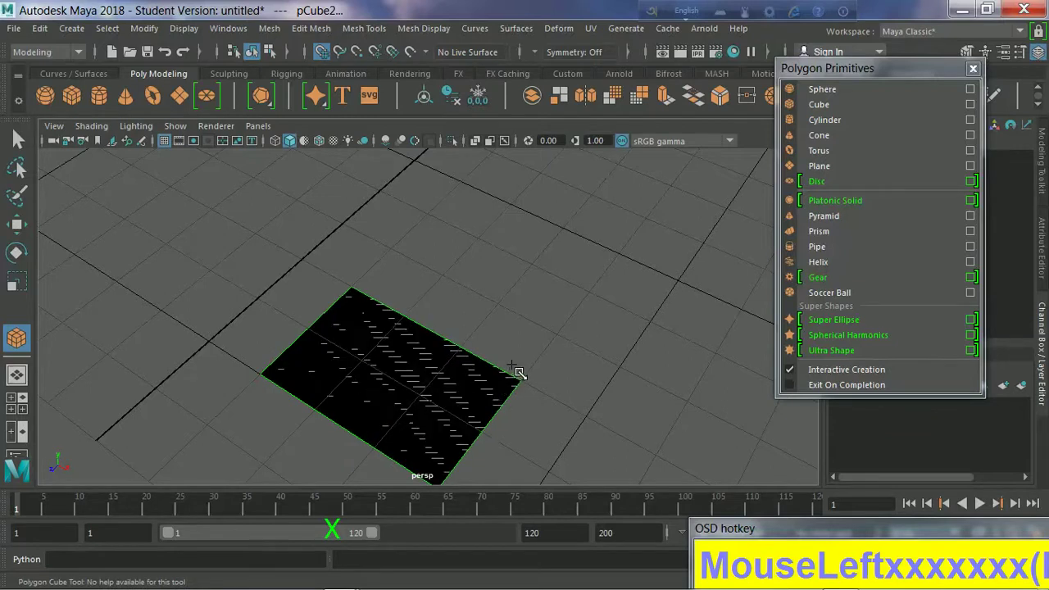
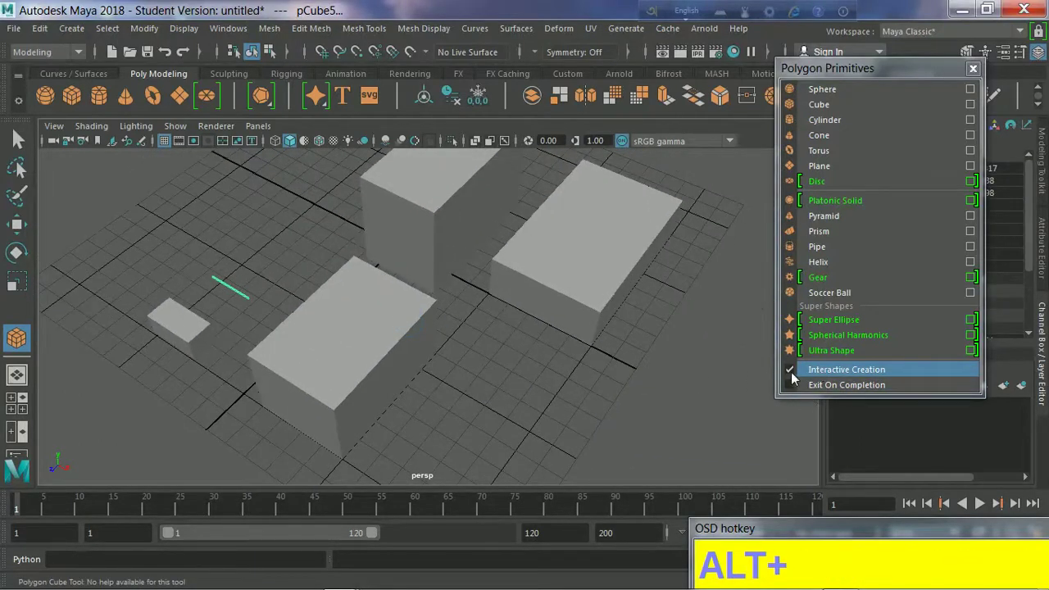
Step: Turn off Interactive Creation for primitives and switch to the Move tool
click(796, 374)
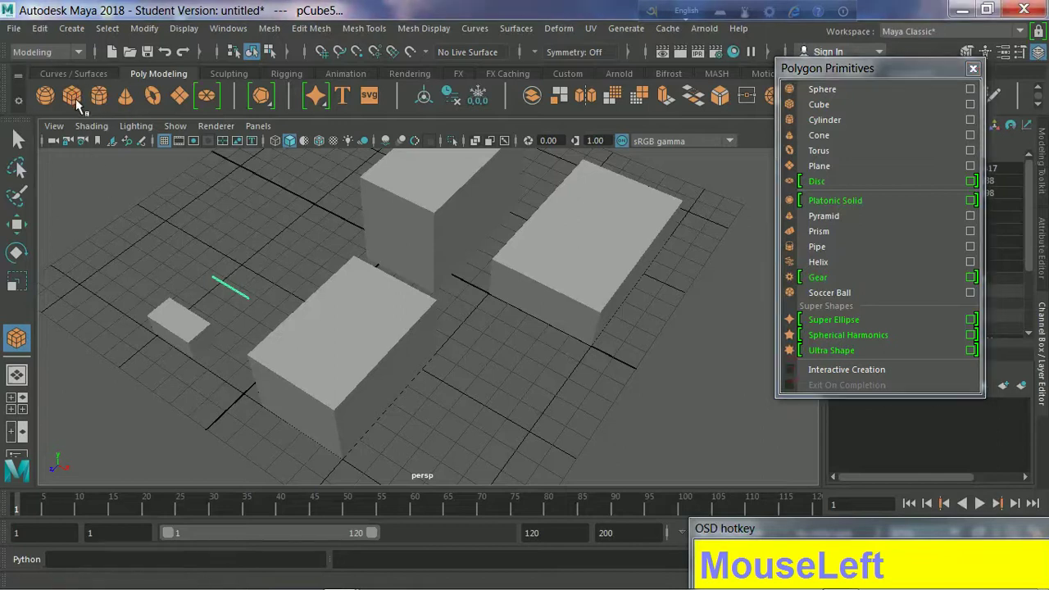
scroll(down, 3)
scroll(down, 3)
key(w)
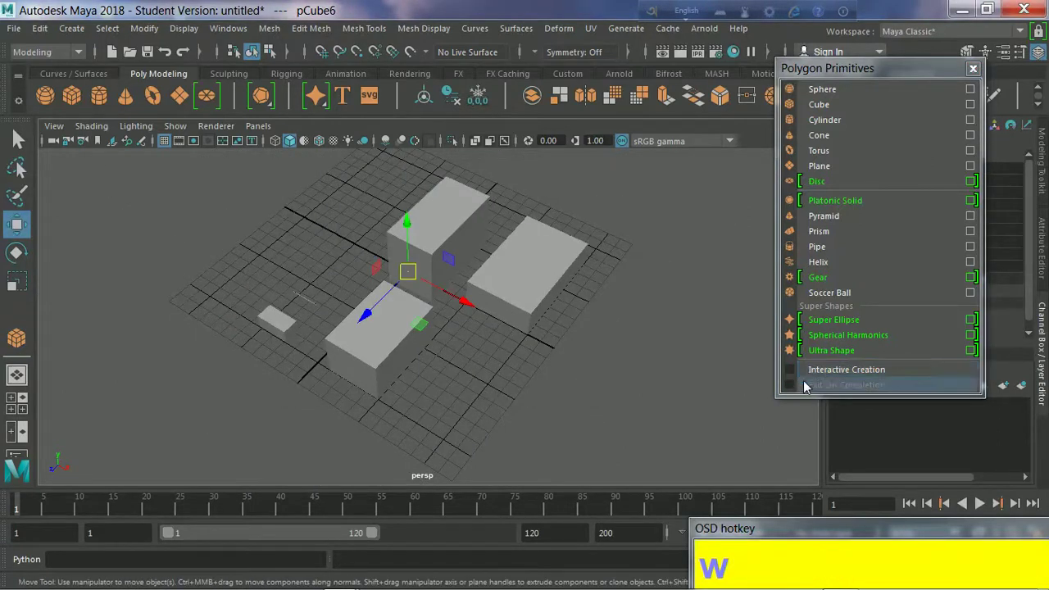
Step: Clear the earlier boxes and add one default cube at the grid origin
drag(63, 94, 583, 95)
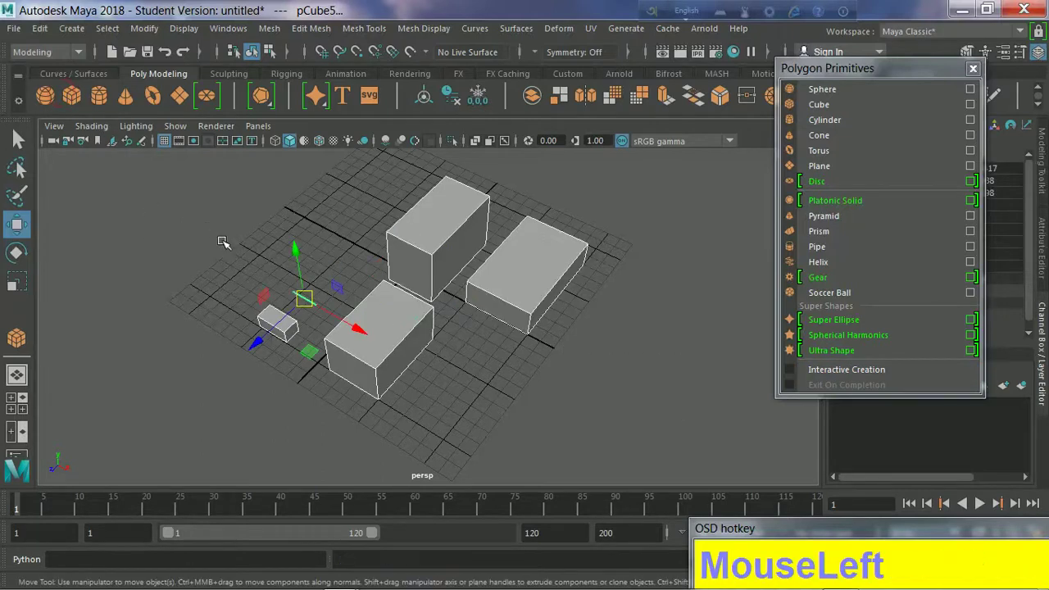
key(Delete)
click(76, 104)
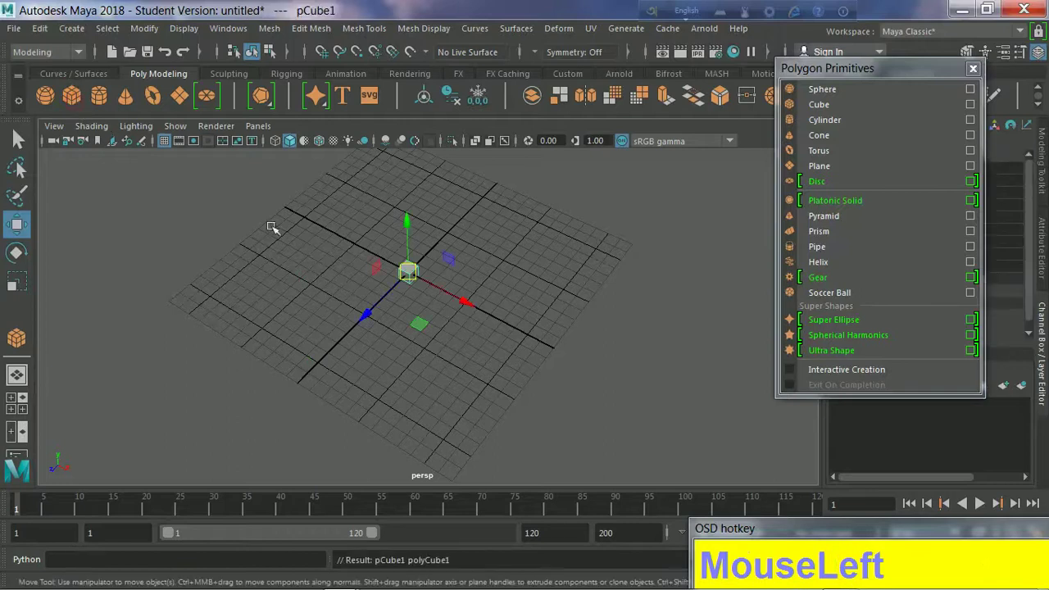
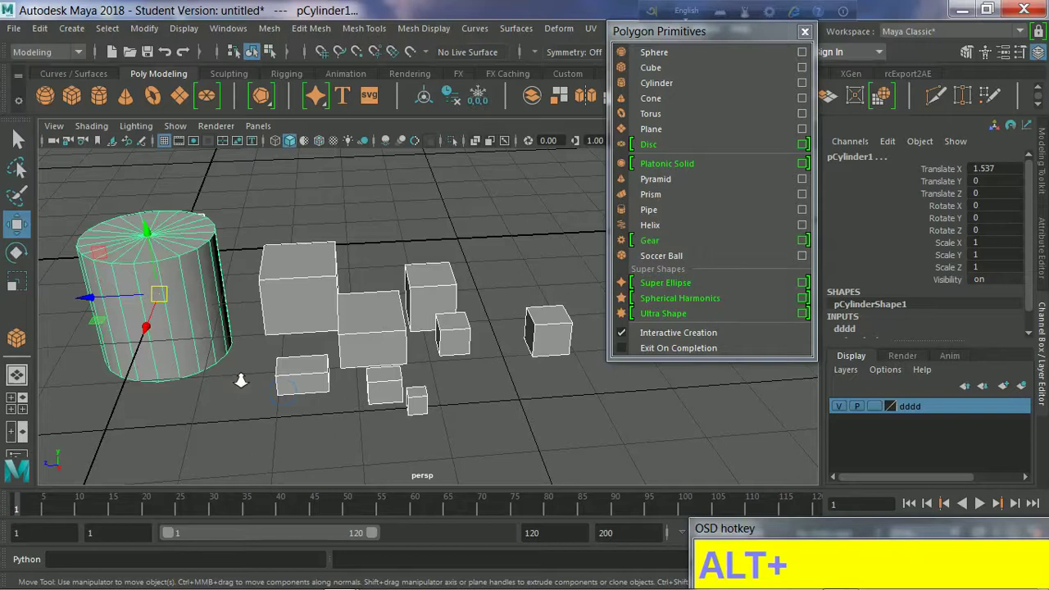
Step: Deselect everything and create two boxes, selecting the larger one
key(alt+d)
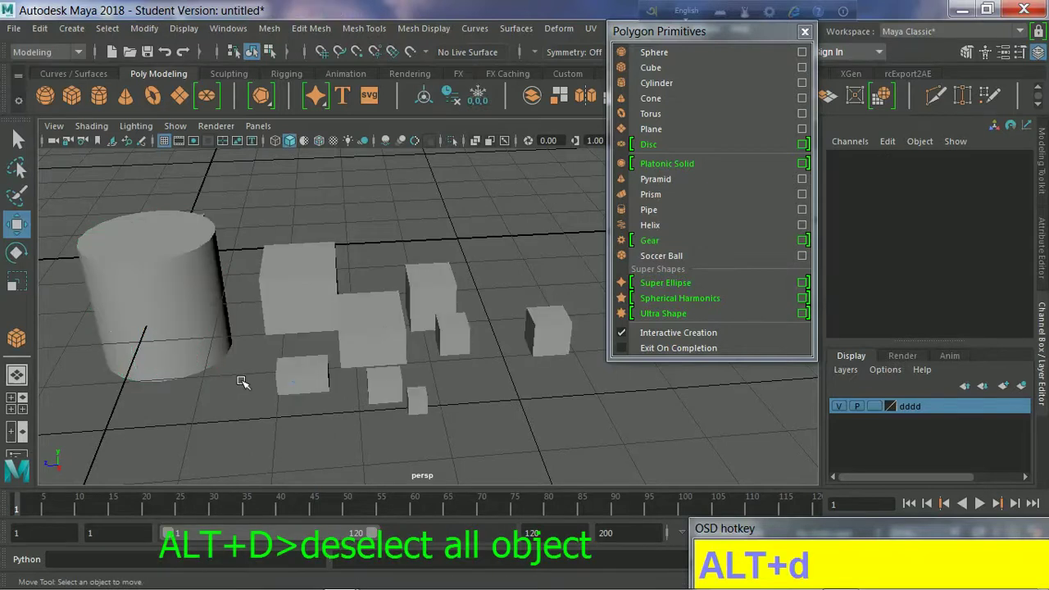
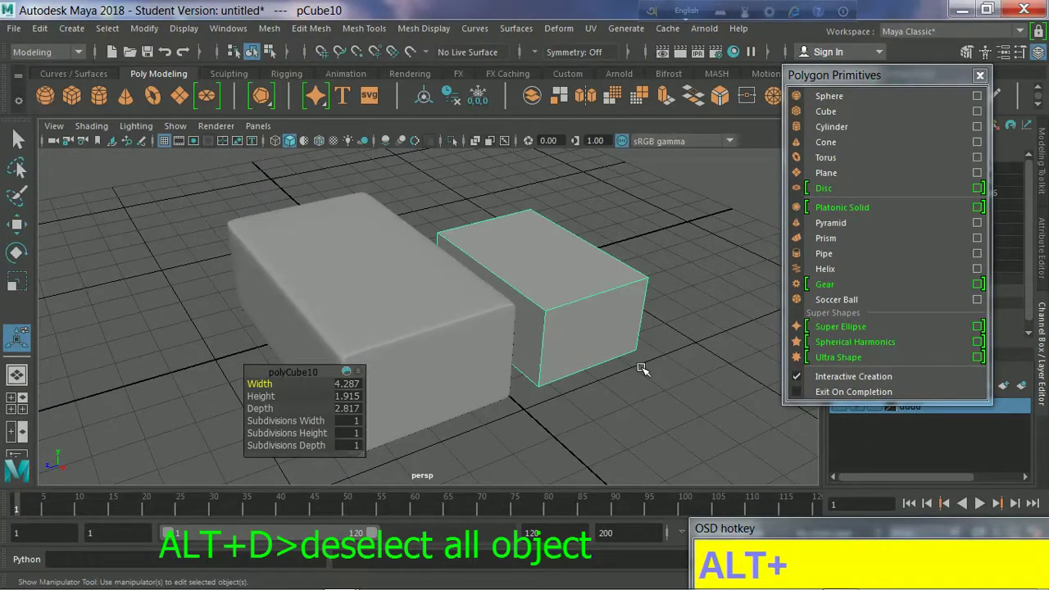
click(476, 308)
click(634, 333)
click(484, 336)
Step: Apply a one-division Smooth to the larger box and bring up its selection marking menu
middle_click(480, 325)
click(452, 302)
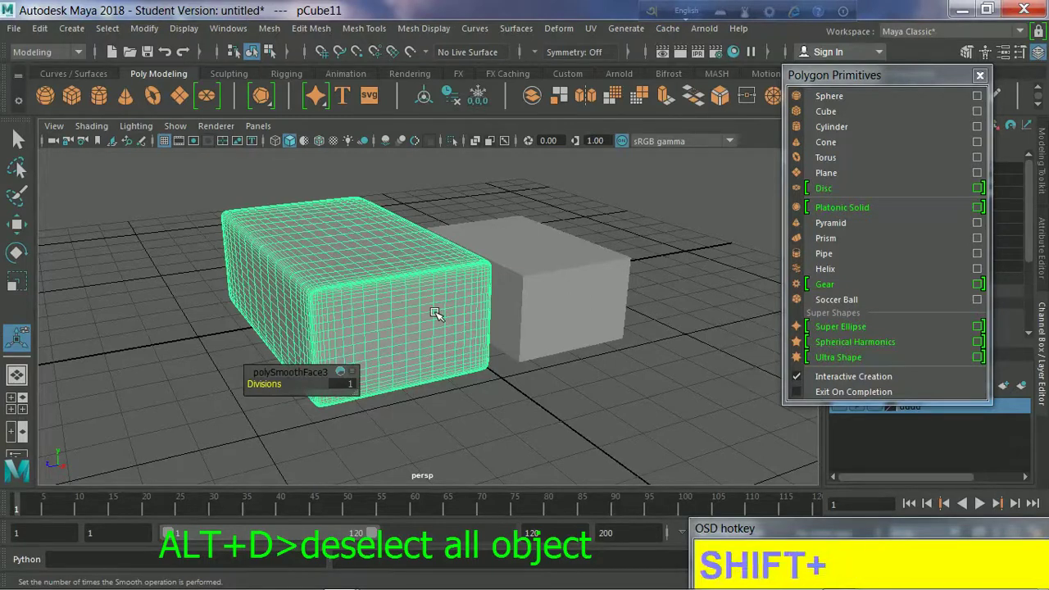
drag(445, 309, 379, 133)
Step: Switch the dense box back to Object Mode via the marking menu so it selects as a whole
drag(438, 110, 407, 307)
click(407, 307)
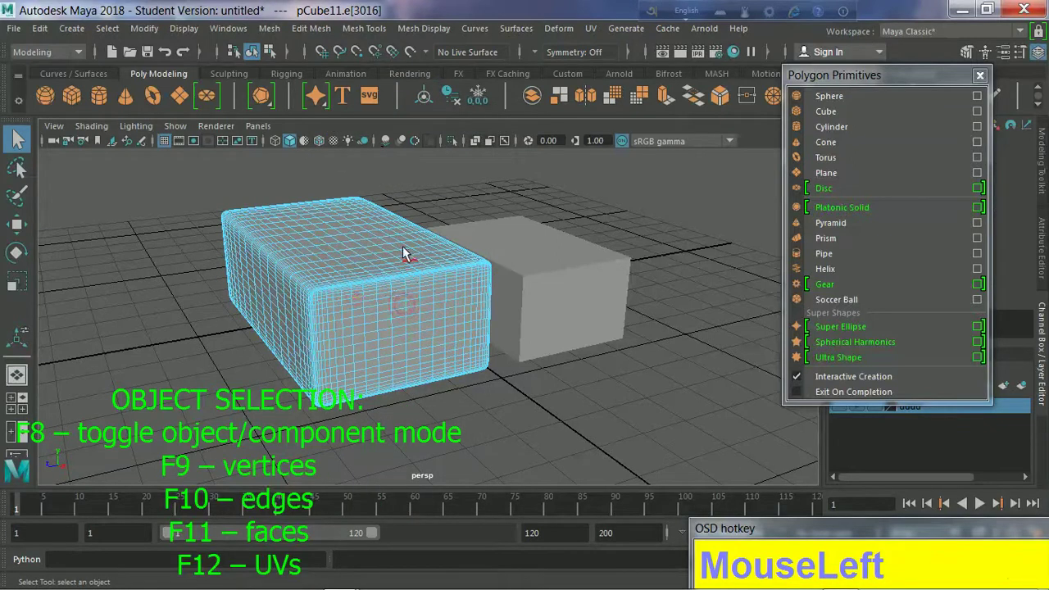
drag(391, 238, 334, 278)
scroll(up, 3)
click(375, 341)
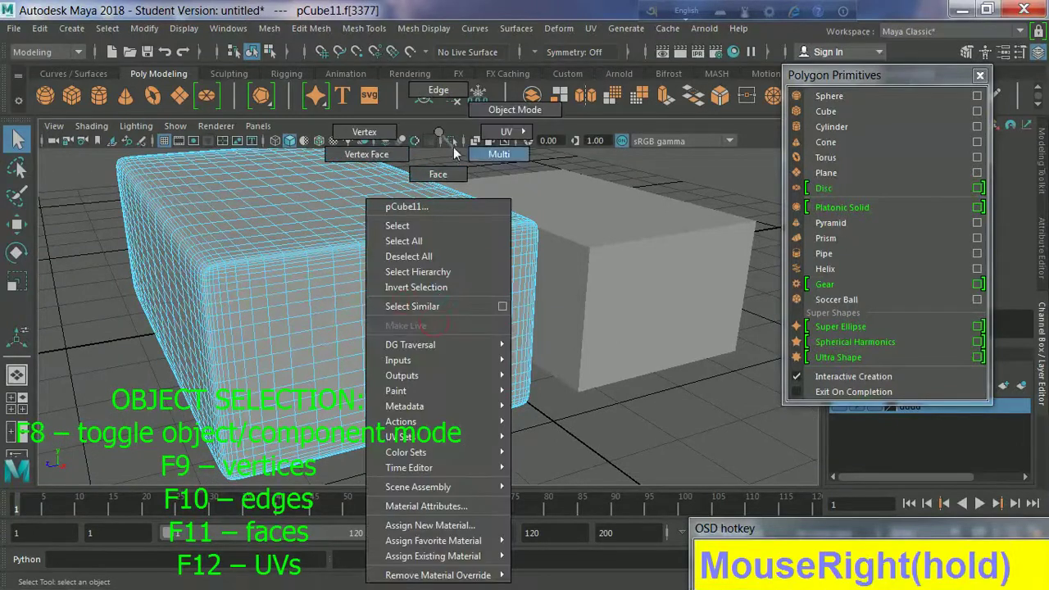
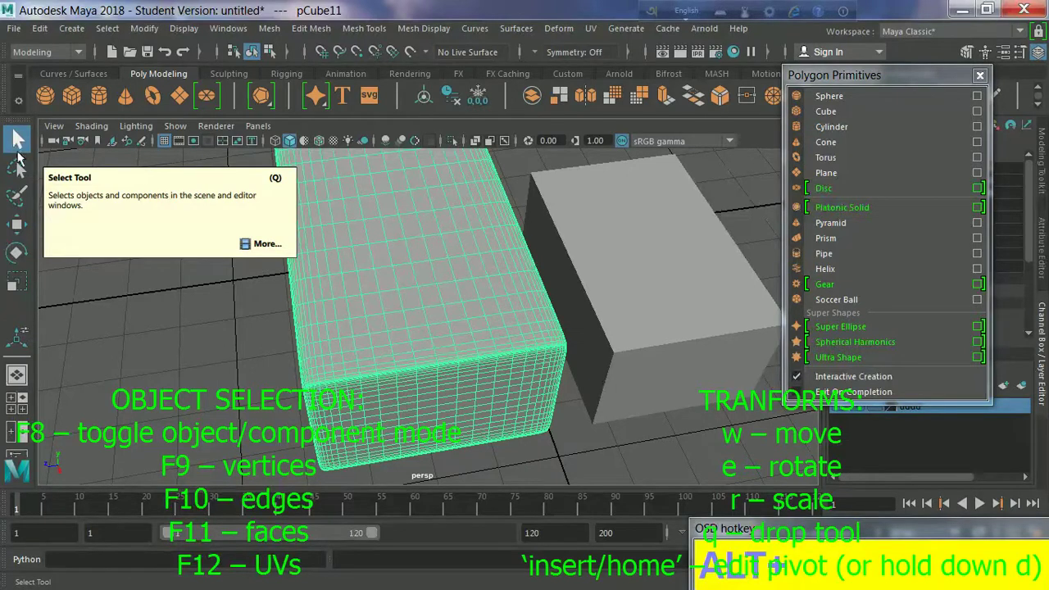
Step: Select the smoothed box as a whole object in the viewport
click(415, 305)
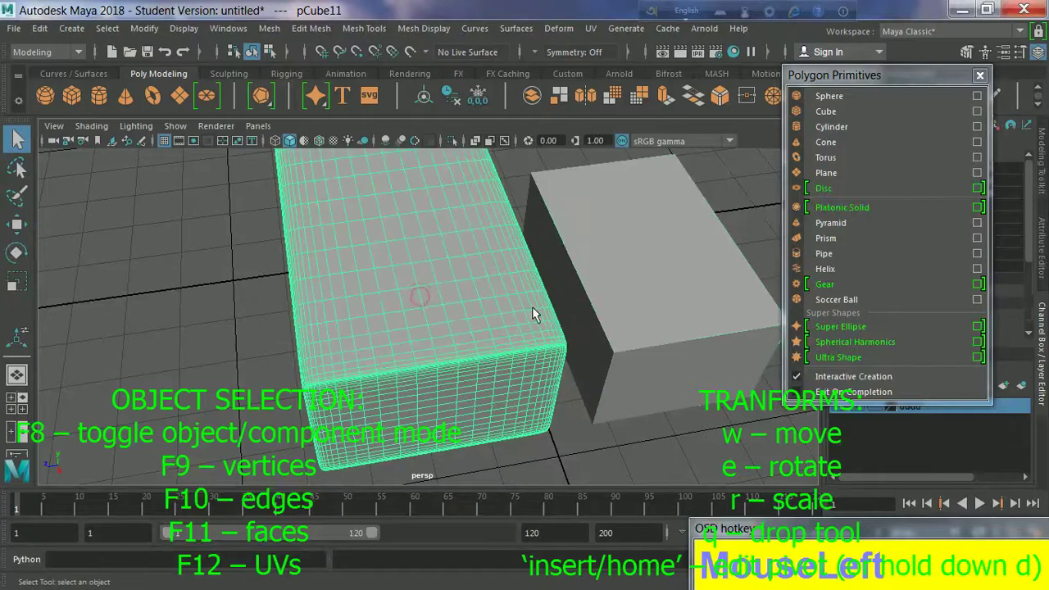
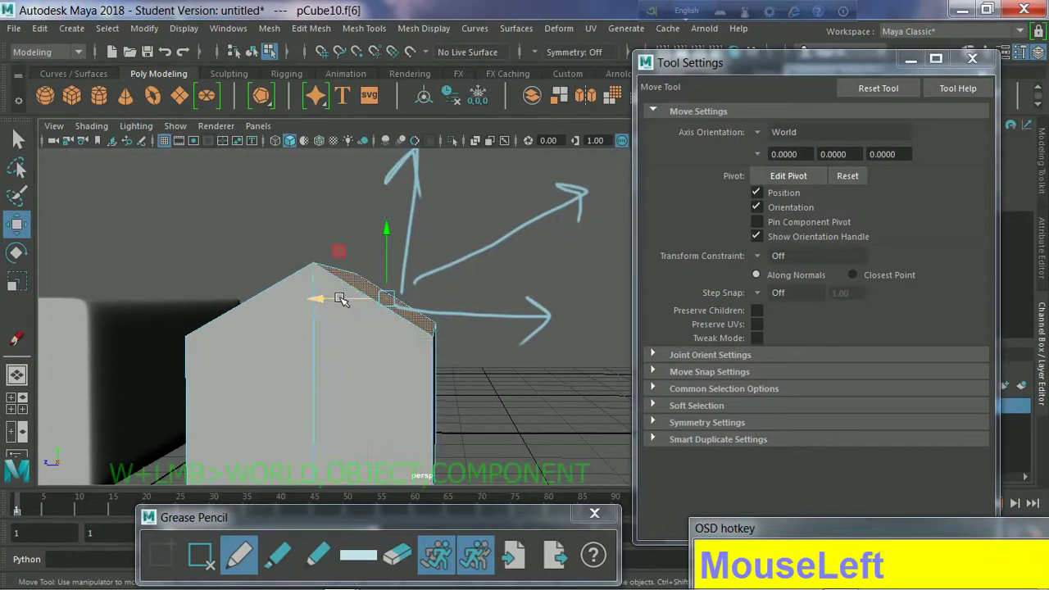
Step: Trial-move the roof face along a world axis and undo it, leaving the face selected
drag(333, 297, 413, 270)
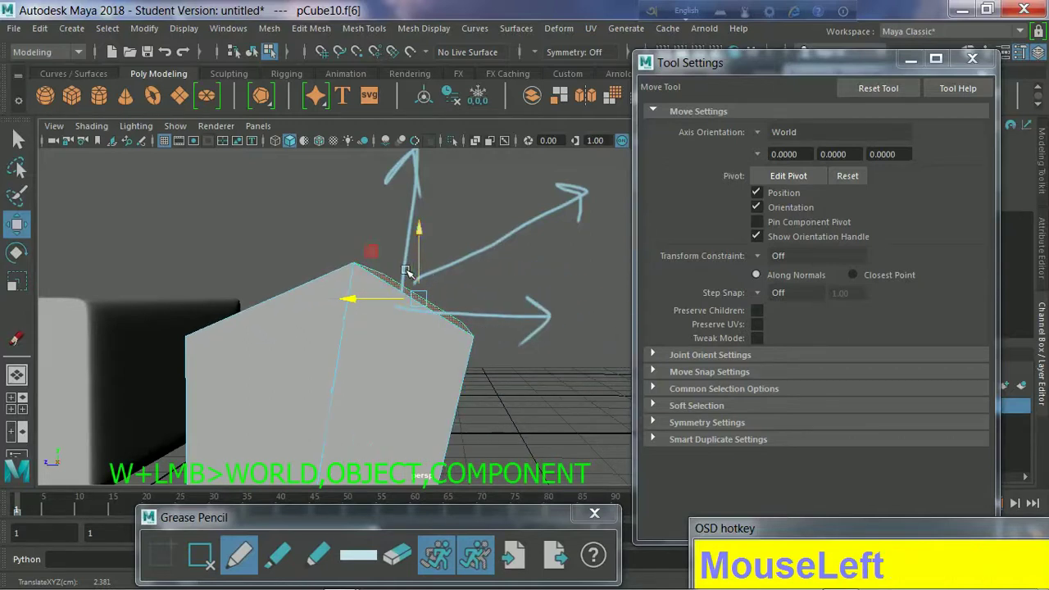
key(ctrl+z)
drag(392, 275, 401, 293)
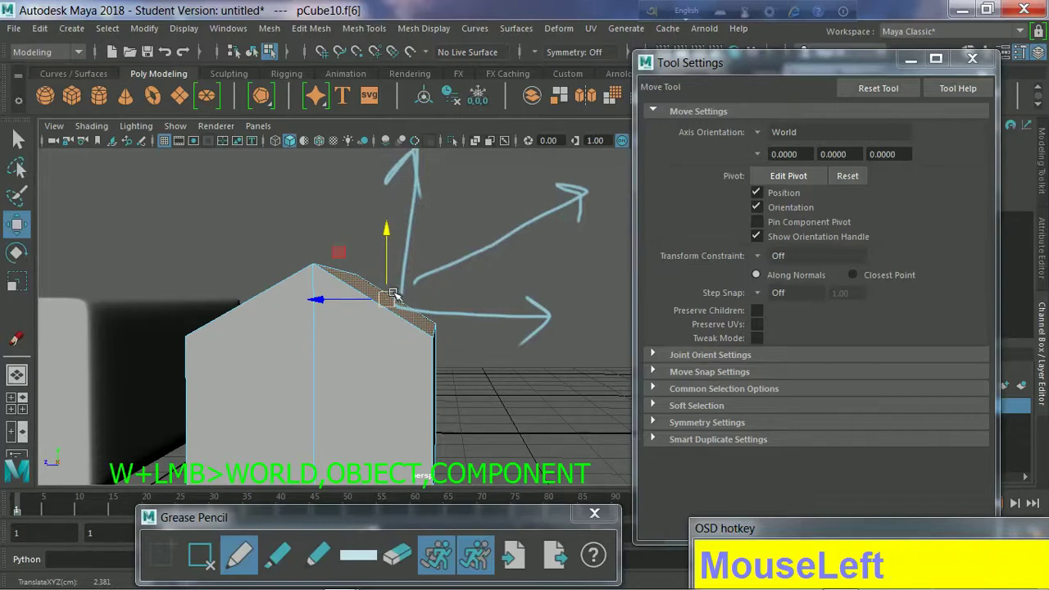
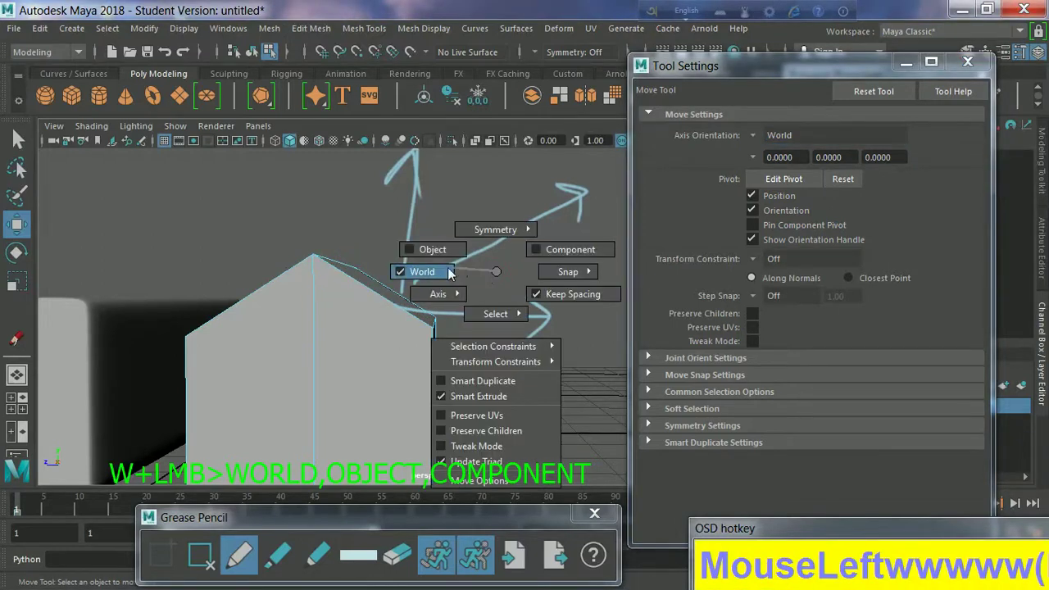
Step: Hold W over the roof face to bring up the move axis orientation marking menu
text(wwwww()
click(574, 254)
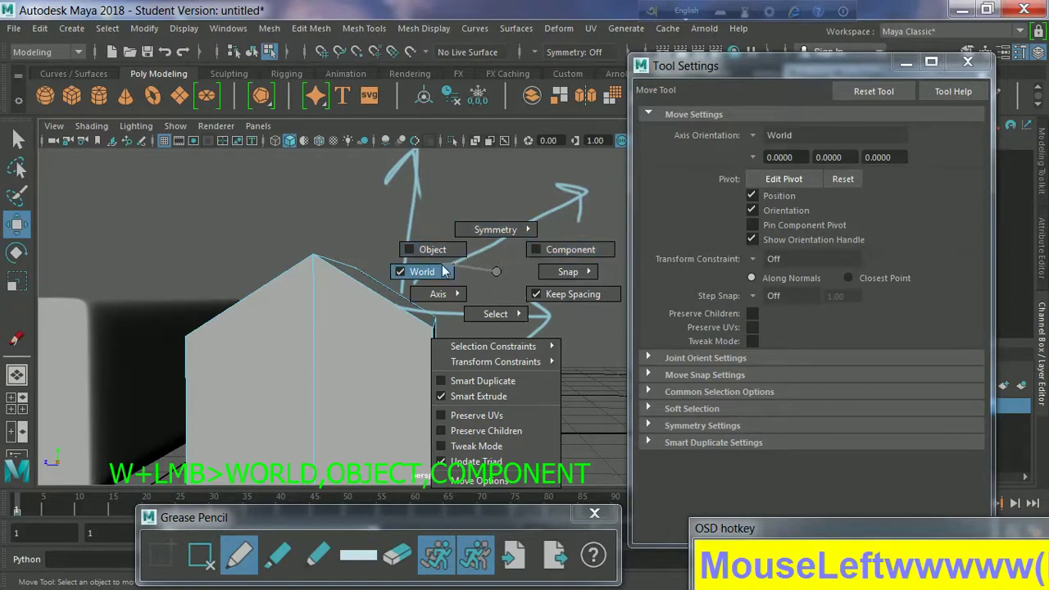
click(399, 312)
text(w)
drag(505, 258, 448, 242)
Step: Set the Move tool's axis orientation to Object so the manipulator follows the cube's axes
text(ww)
text(www)
drag(448, 241, 449, 239)
text(www)
click(448, 239)
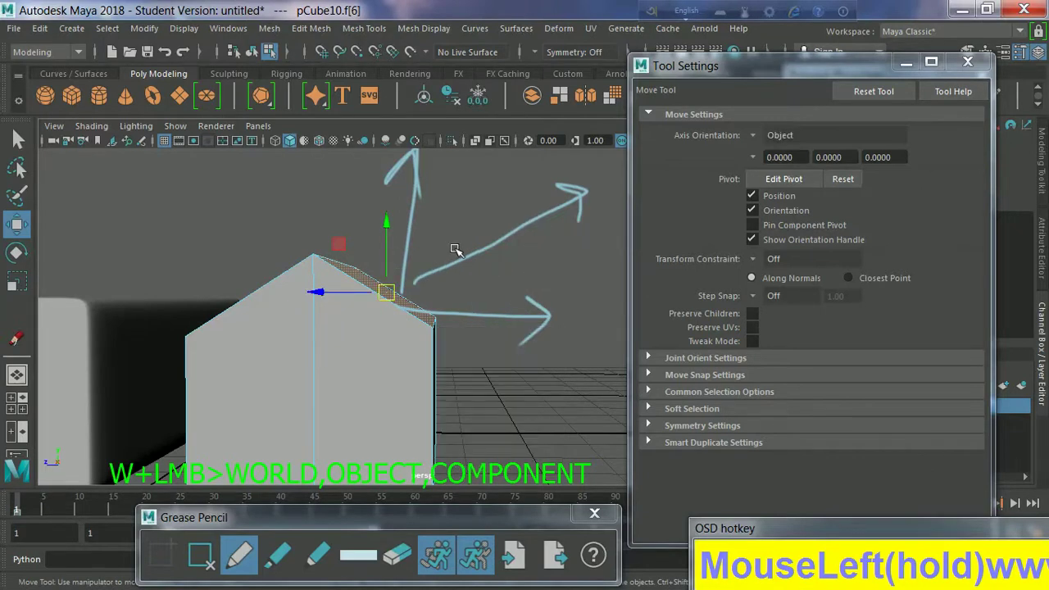
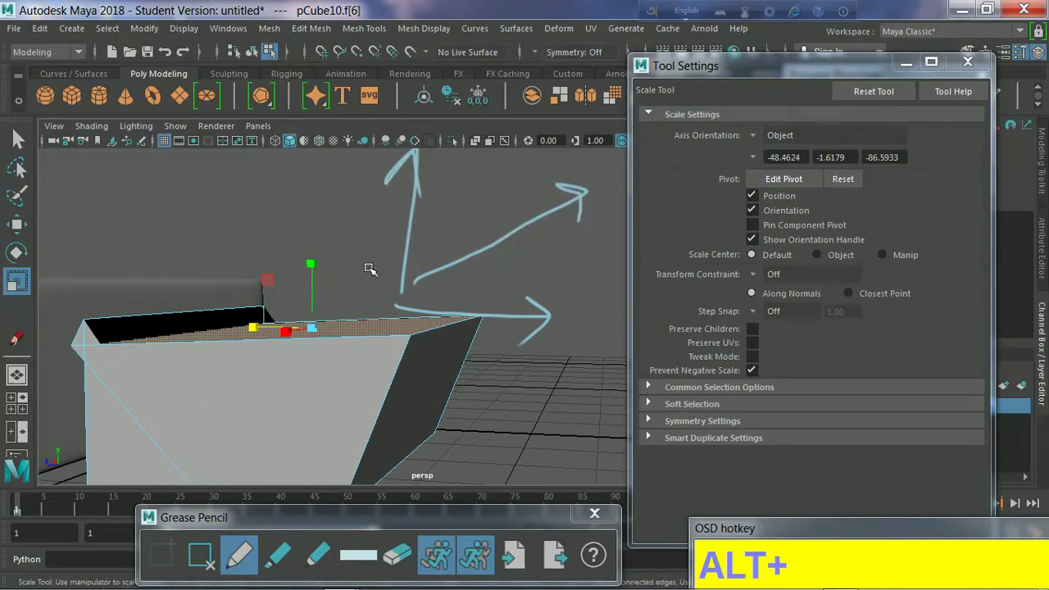
Step: Switch to the Rotate tool and bring up its axis orientation menu with Object still checked
key(e)
text(eeeeeeeeeeeeee)
click(435, 290)
text(MouseLefteeeeeeee)
text(MouseLefteeeeeeee)
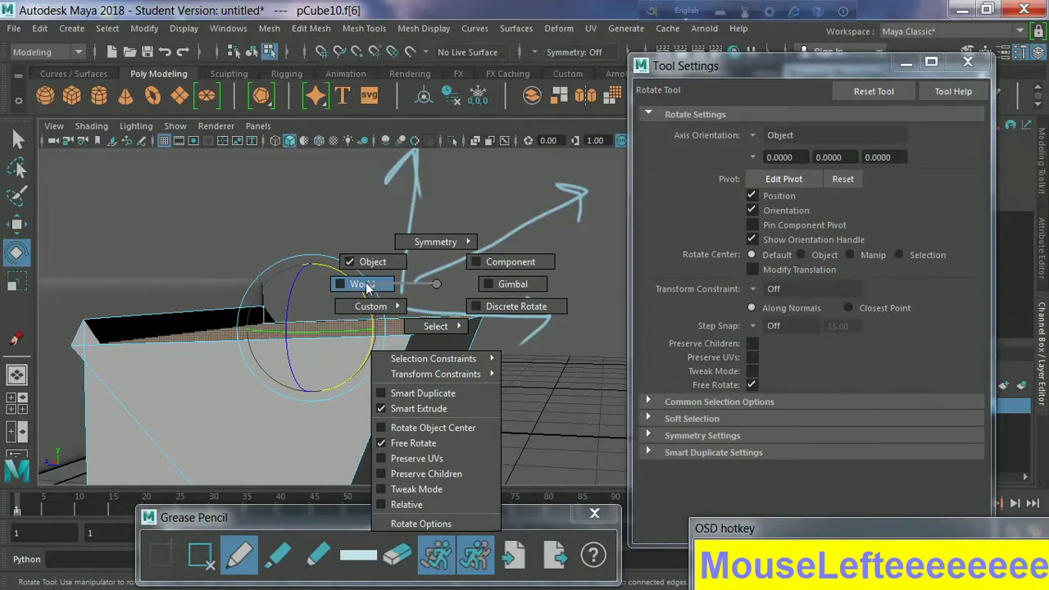